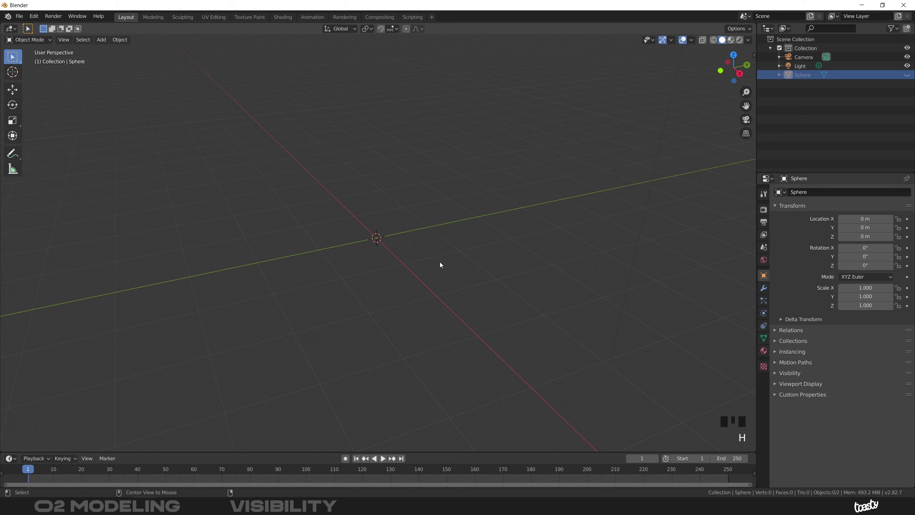
Reveal the hidden sphere in Object Mode with Alt+H so it shows selected at the origin
{"action": "key", "text": "alt+h"}
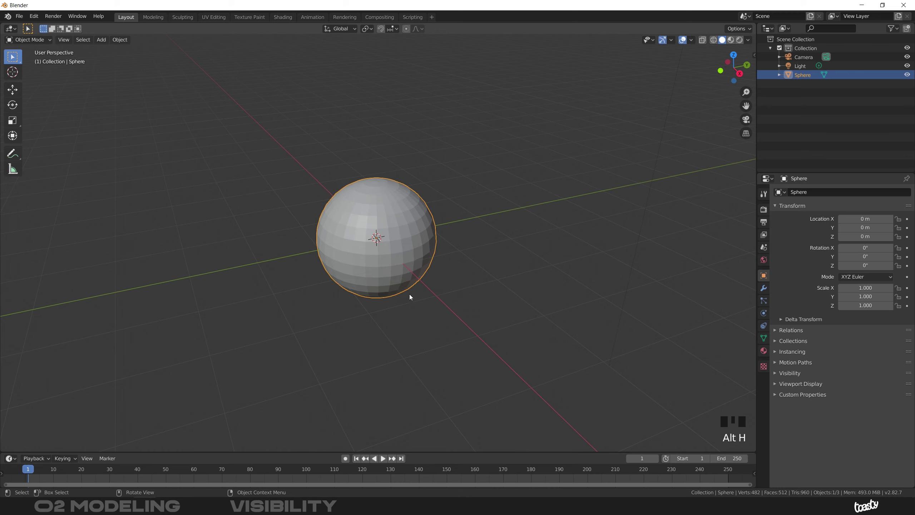
Enter Edit Mode, select a patch of front faces on the sphere and hide them with H
{"action": "left_click_drag", "start_coordinate": [385, 282], "coordinate": [399, 225]}
{"action": "key", "text": "Tab"}
{"action": "left_click", "coordinate": [411, 219]}
{"action": "left_click", "coordinate": [368, 291]}
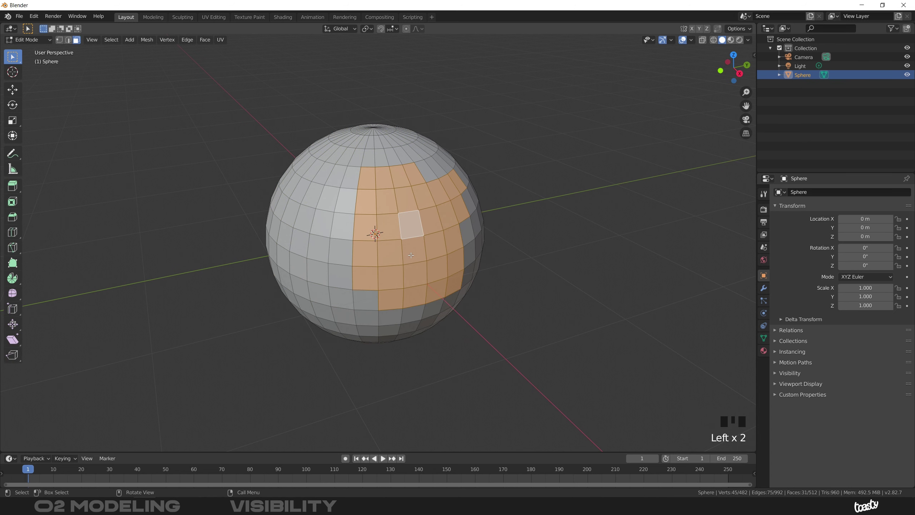
{"action": "key", "text": "h"}
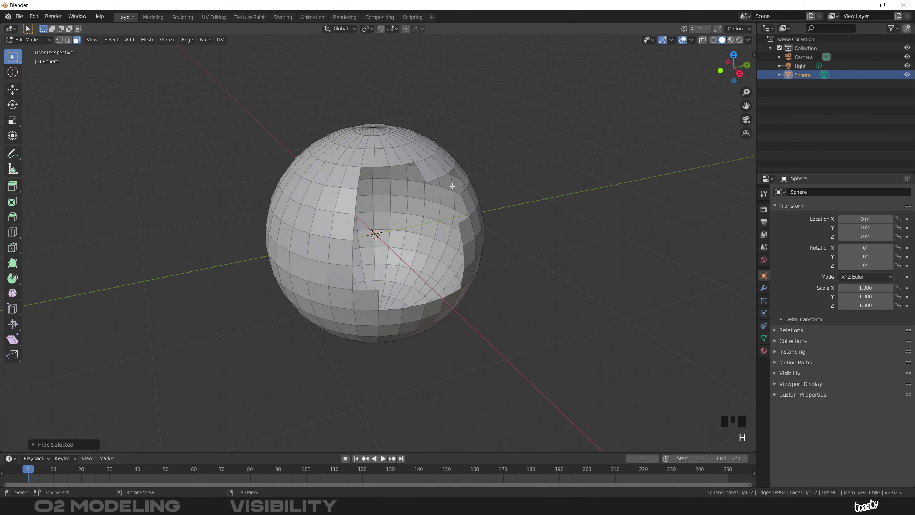
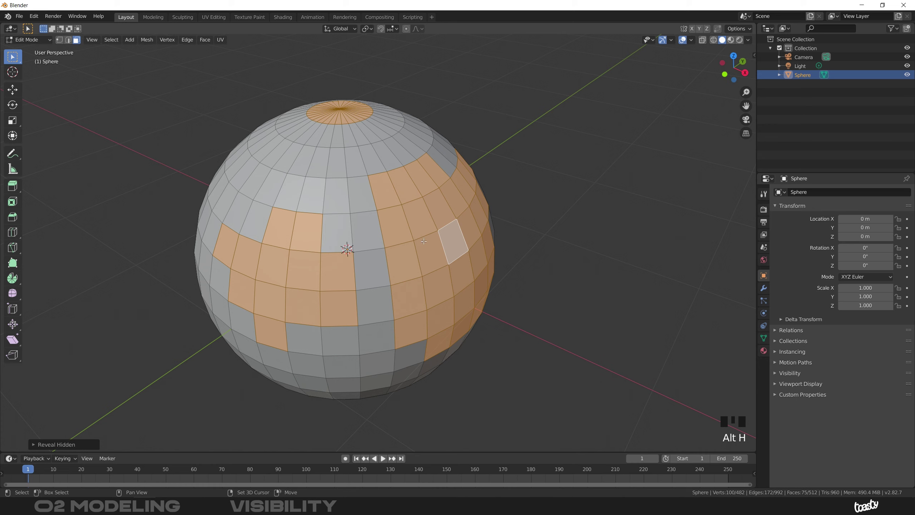
Hide every face except the selected patches with Shift+H
{"action": "key", "text": "shift+h"}
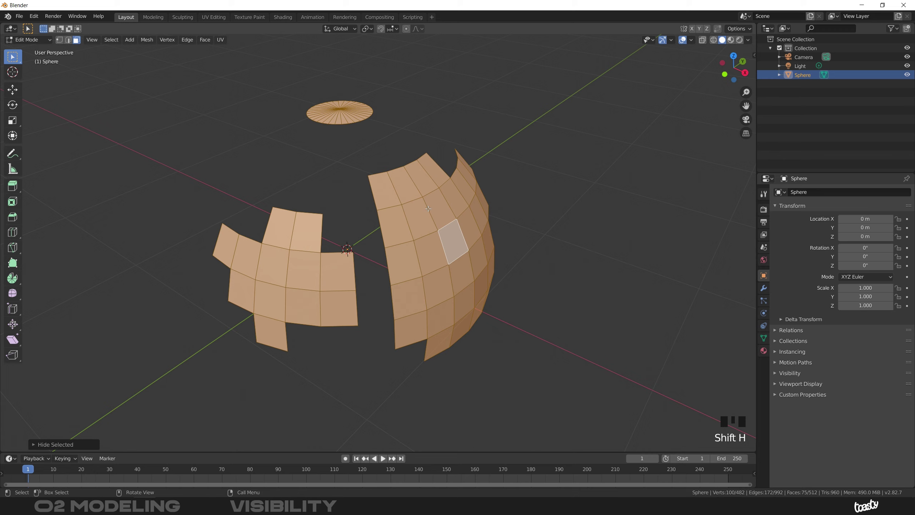
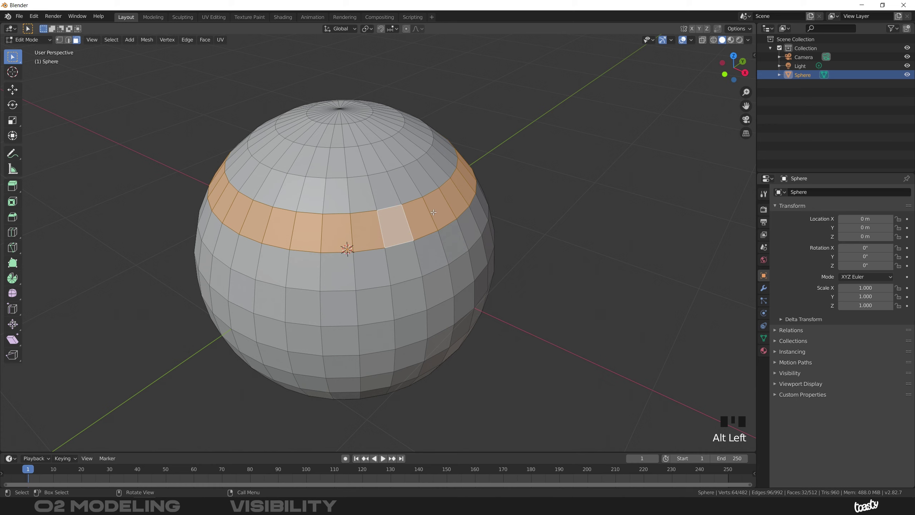
Hide the horizontal band of faces, leaving a ring-shaped gap around the sphere
{"action": "key", "text": "h"}
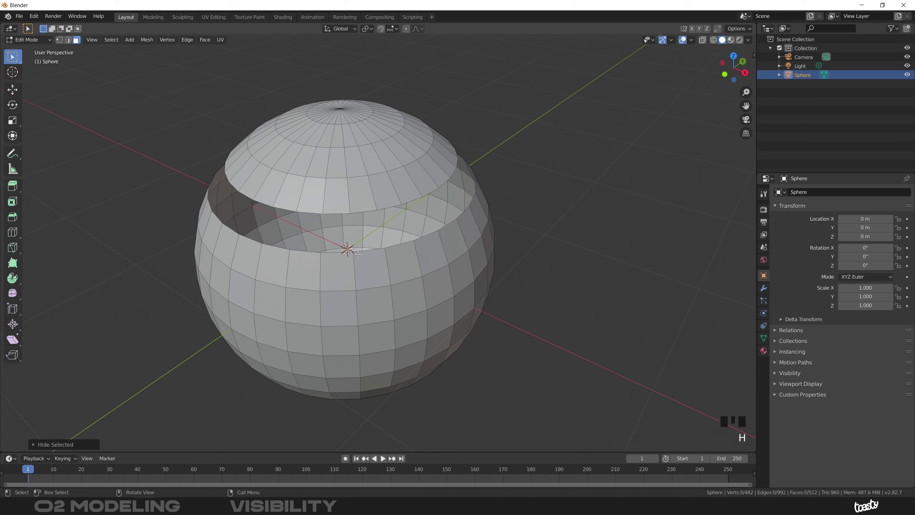
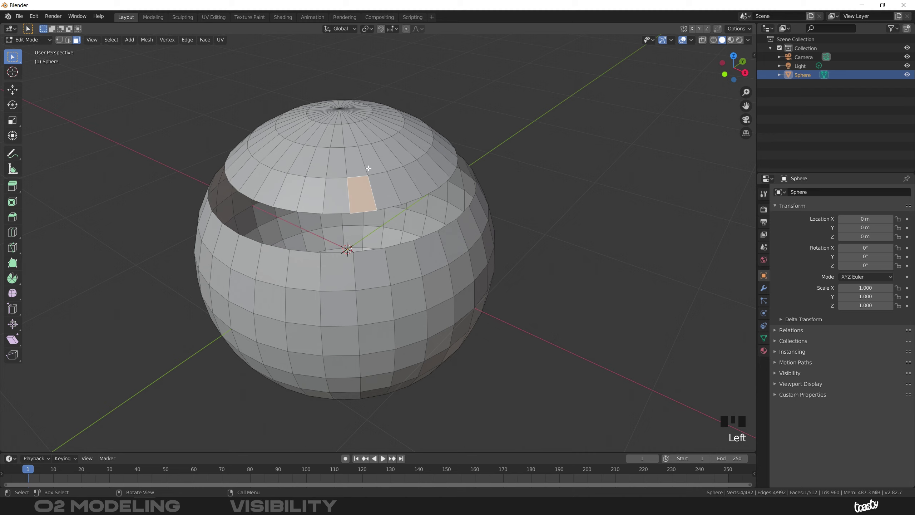
Select the whole upper cap with Ctrl+L, isolate it with Shift+H, then undo to restore the sphere
{"action": "key", "text": "ctrl+l"}
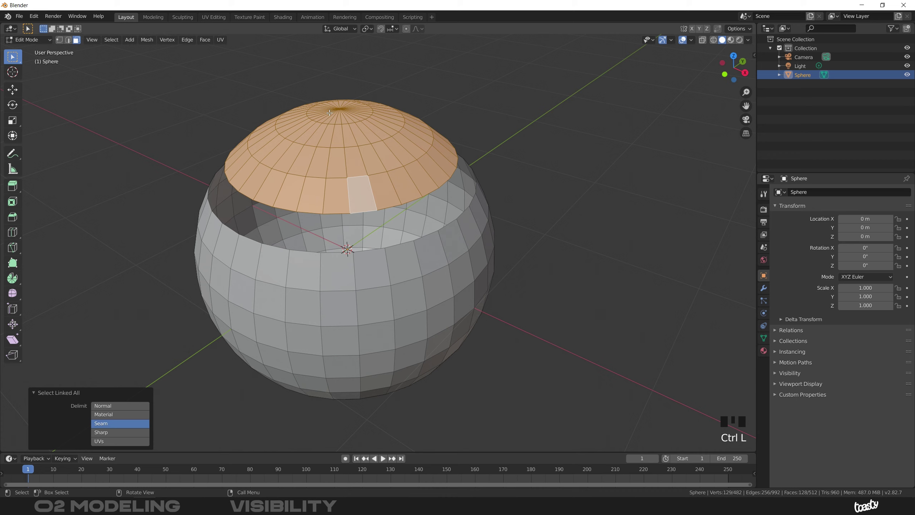
{"action": "key", "text": "ctrl+z"}
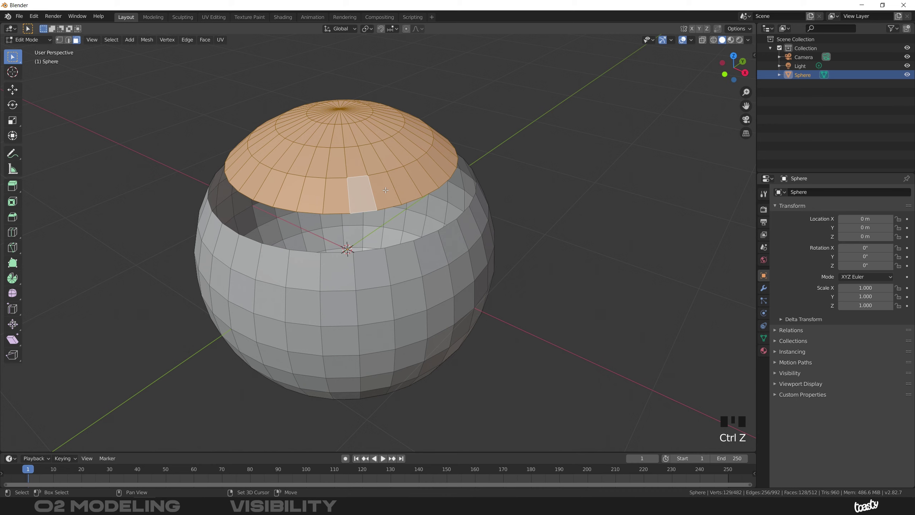
{"action": "key", "text": "shift+h"}
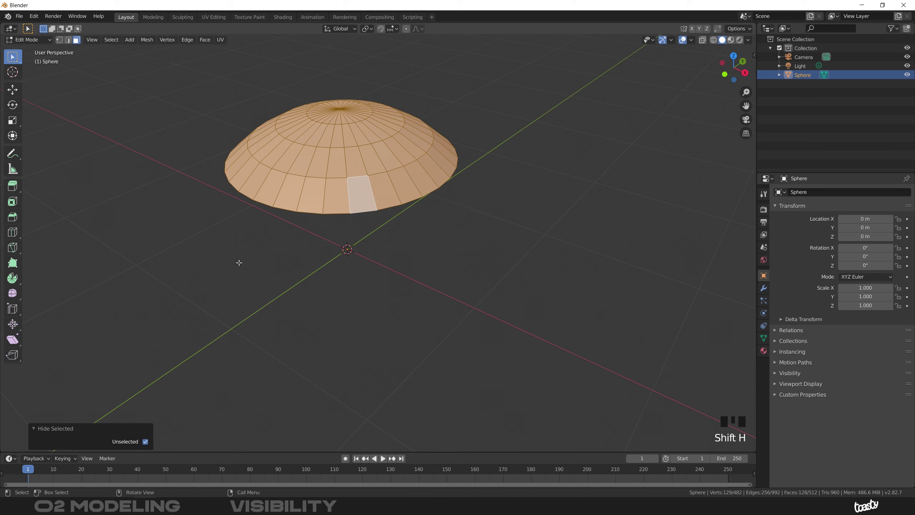
{"action": "key", "text": "ctrl+z"}
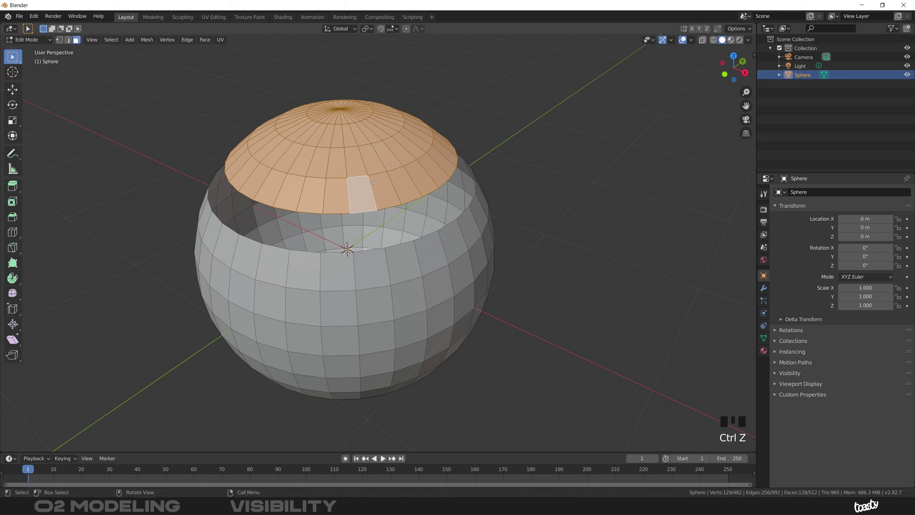
Extrude the upper cap upward into a straight-sided lid, then reveal the hidden band
{"action": "key", "text": "e"}
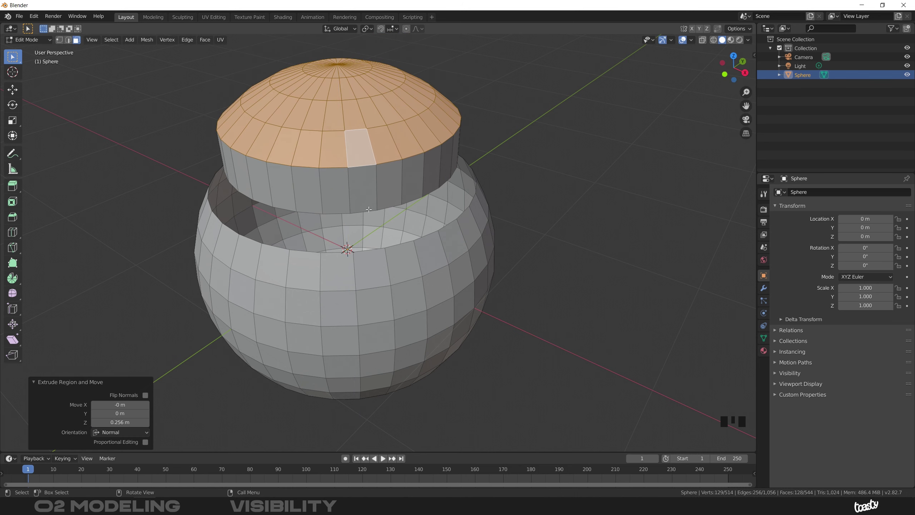
{"action": "key", "text": "alt+h"}
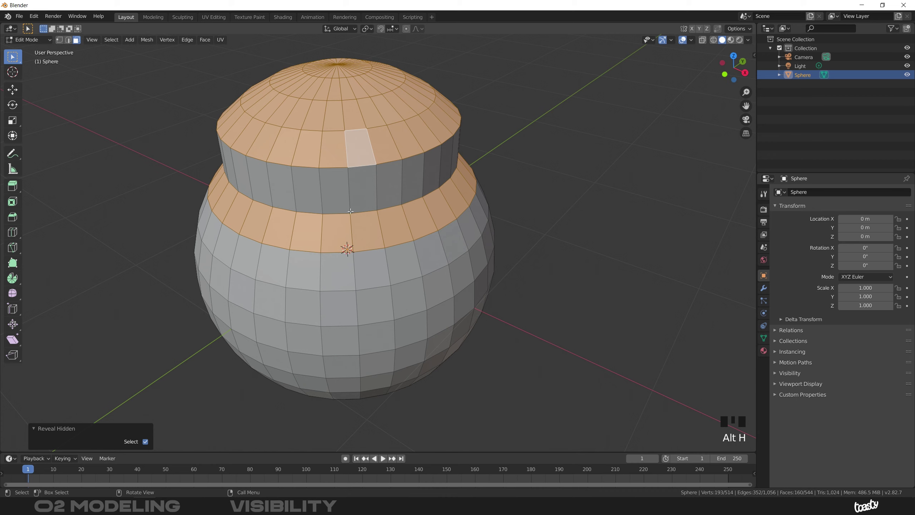
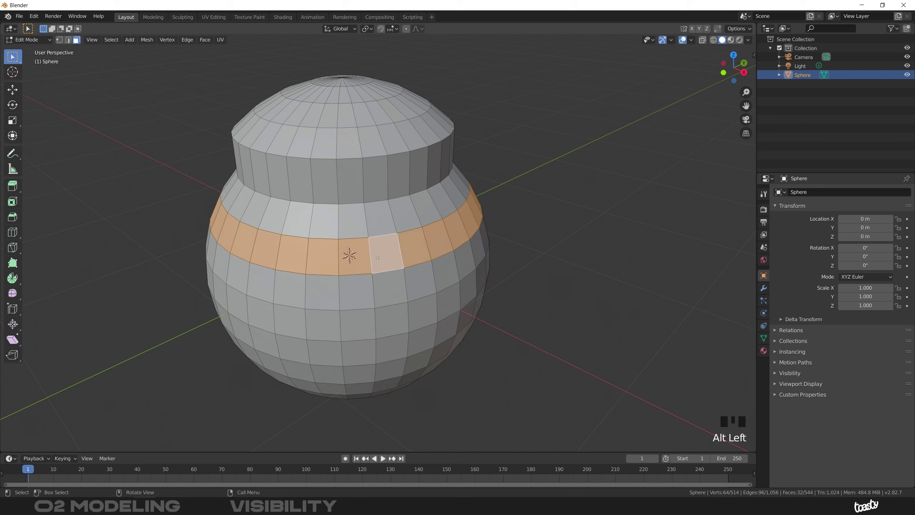
Hide the middle band, reveal it again, then isolate it alone with Shift+H
{"action": "key", "text": "h"}
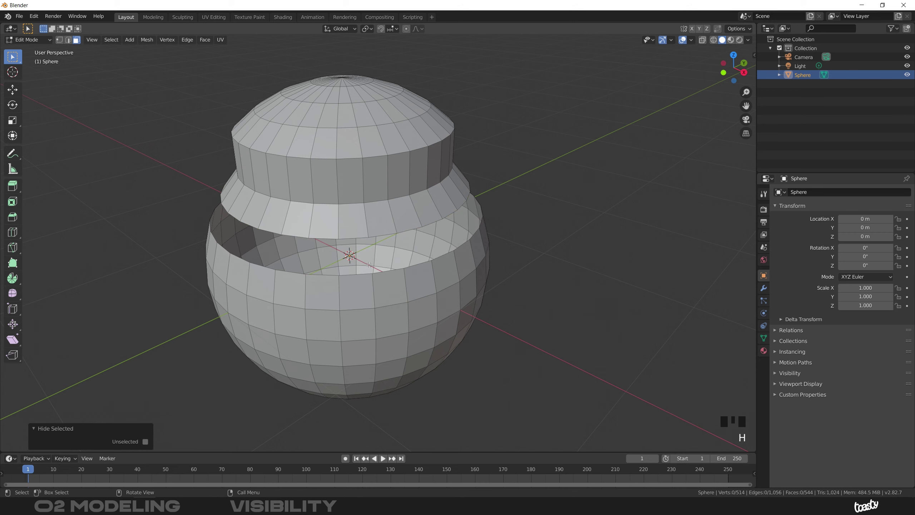
{"action": "key", "text": "alt+h"}
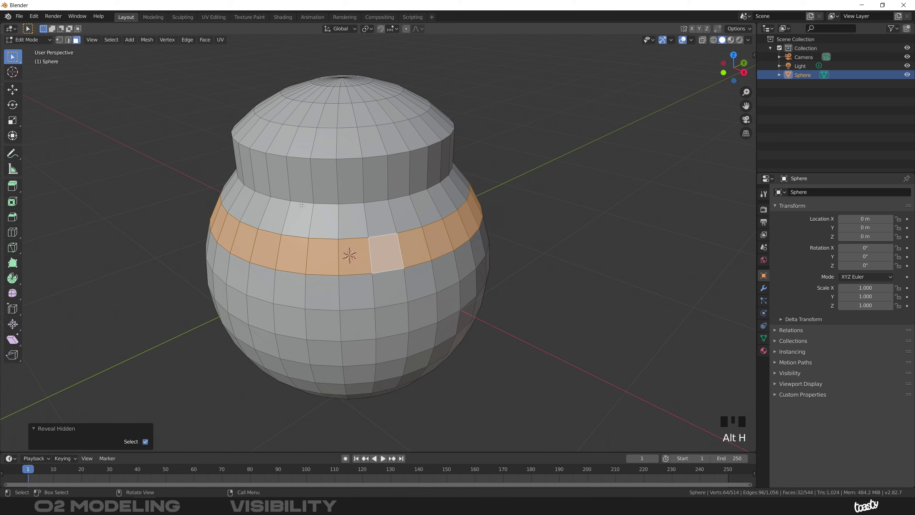
{"action": "key", "text": "shift+h"}
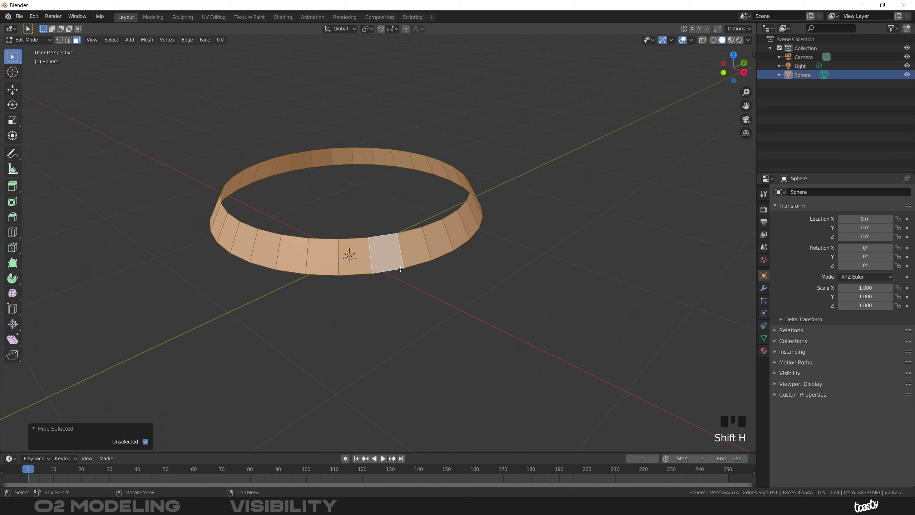